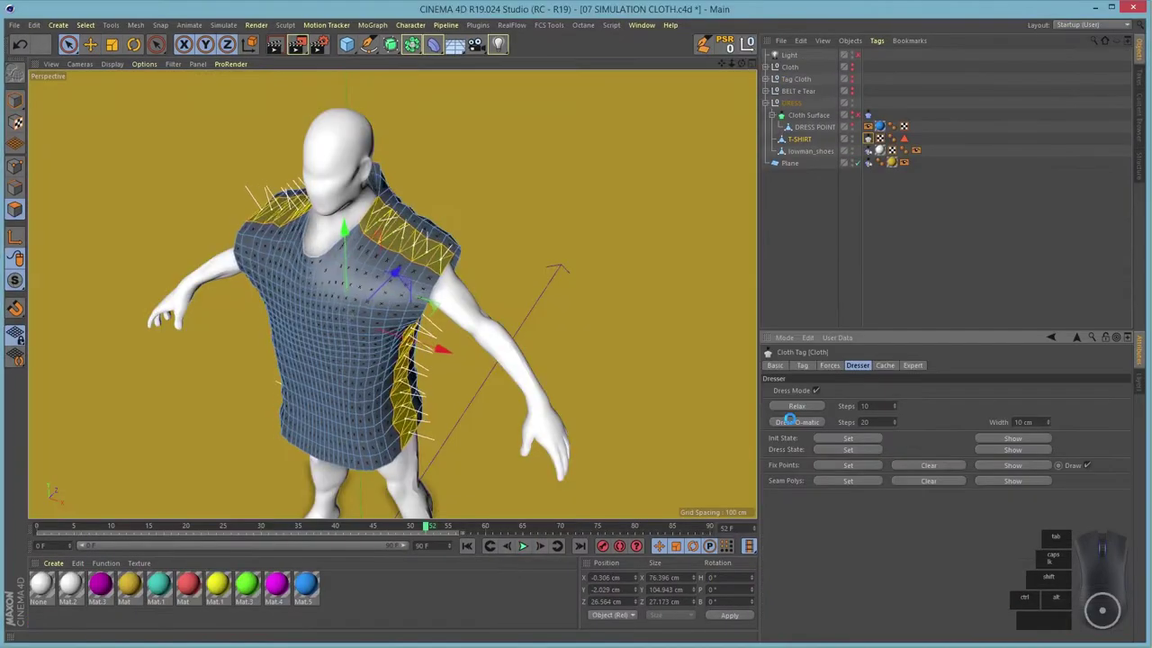
- Enter frame 80 and select the falling sphere column in the 03 RIGID BODY scene
type("80")
key("Return")
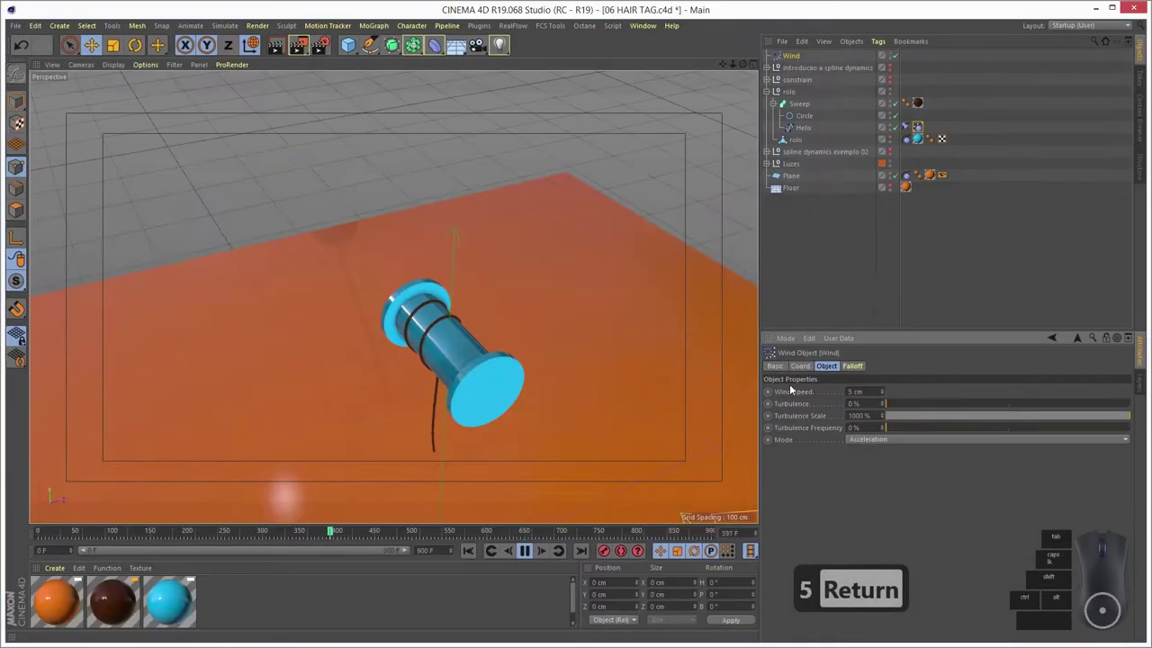
left_click(521, 548)
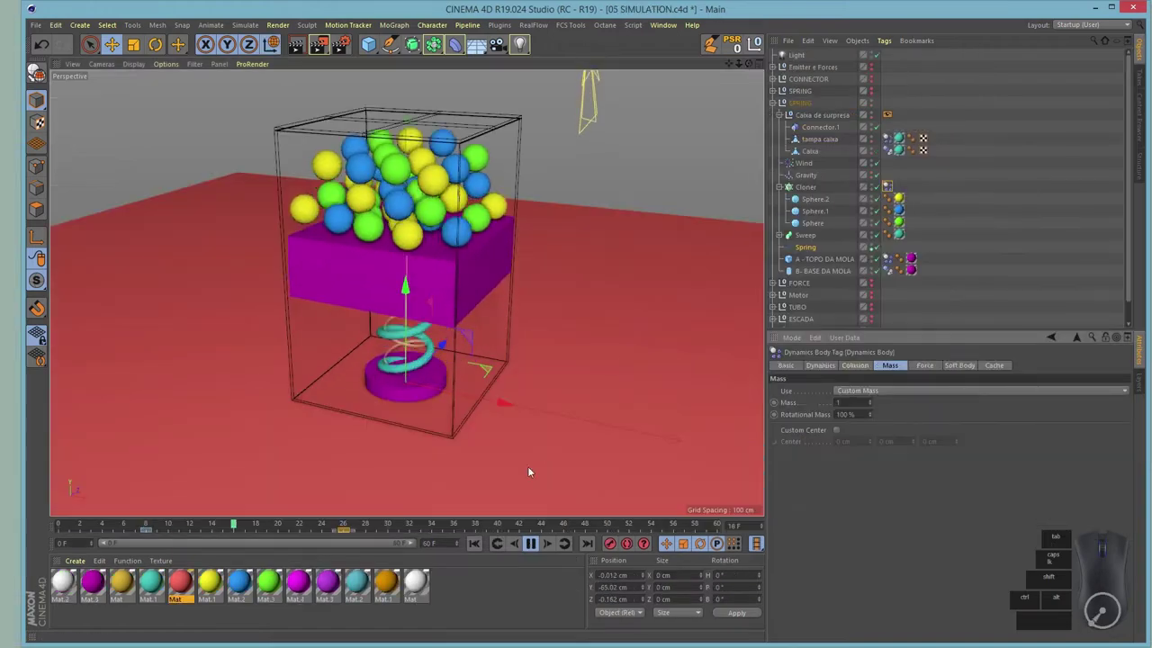
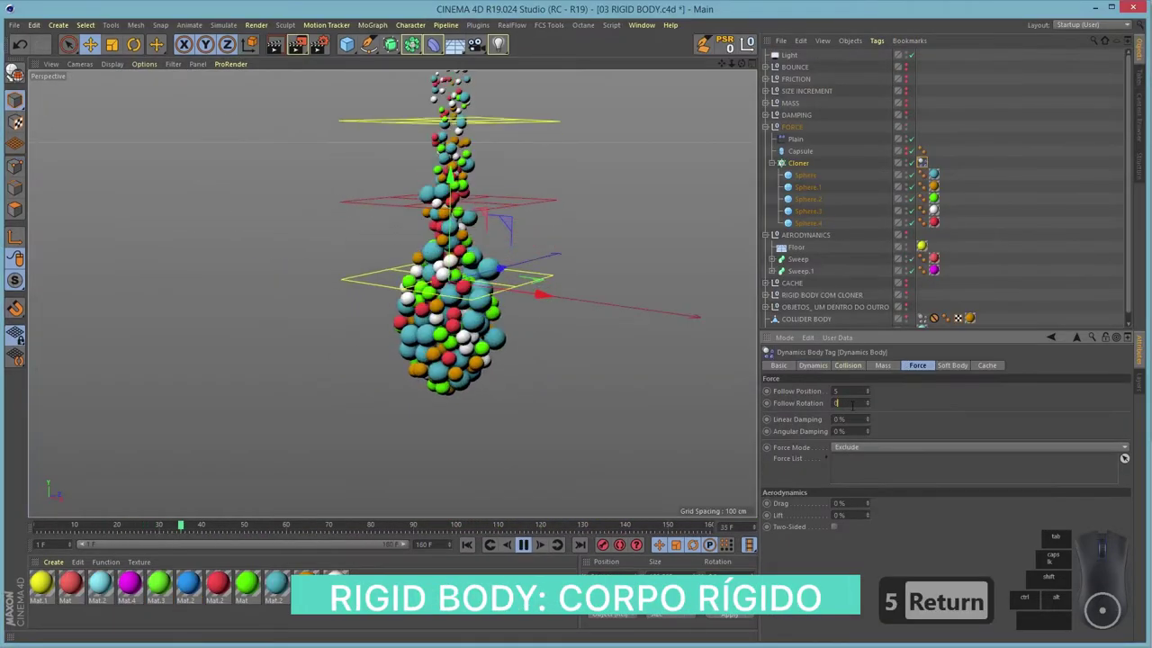
- Adjust the soft body tag values to 0, pick the object and start playback with S
type("0")
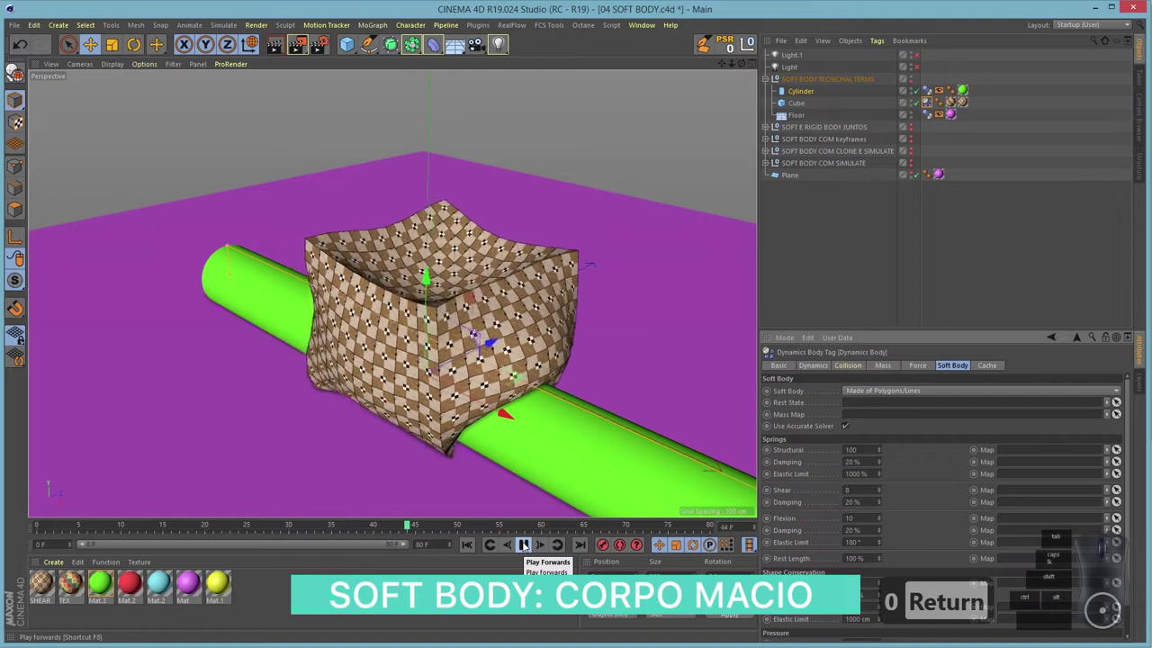
type("0")
key("Tab")
type("1")
key("BackSpace")
left_click(474, 289)
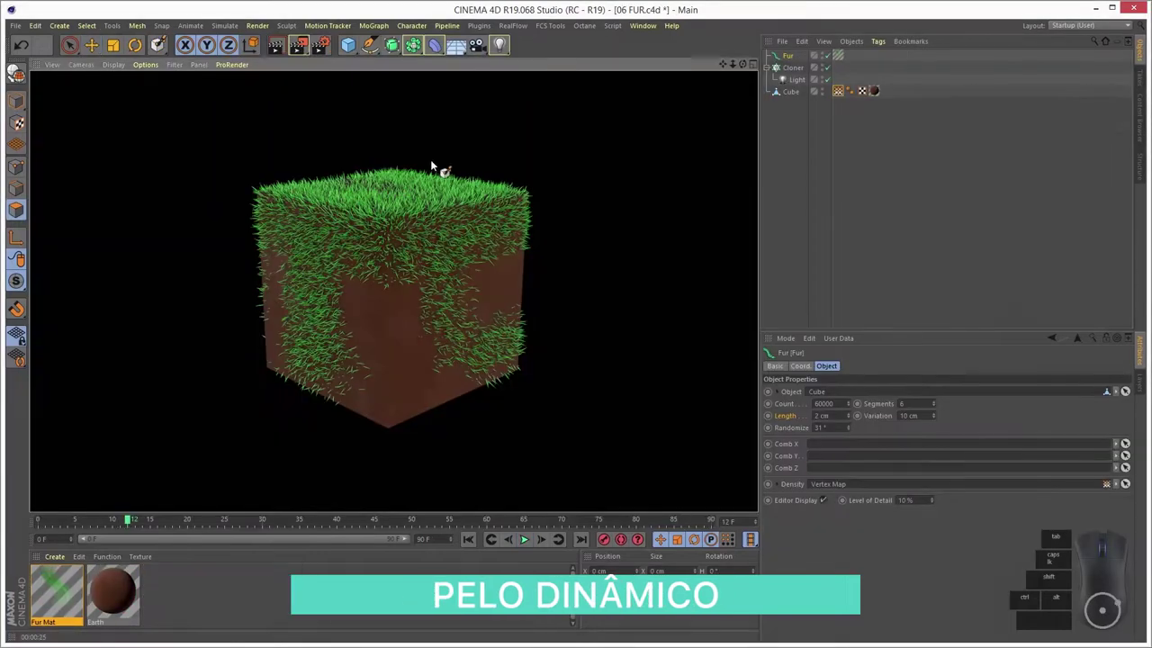
key("s")
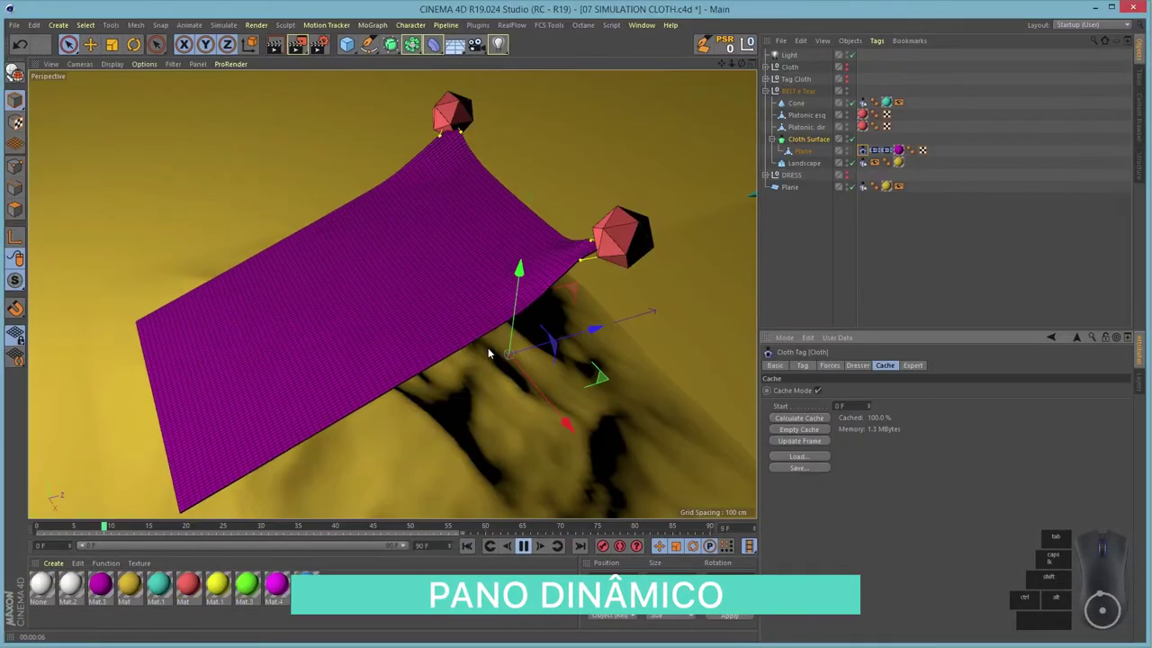
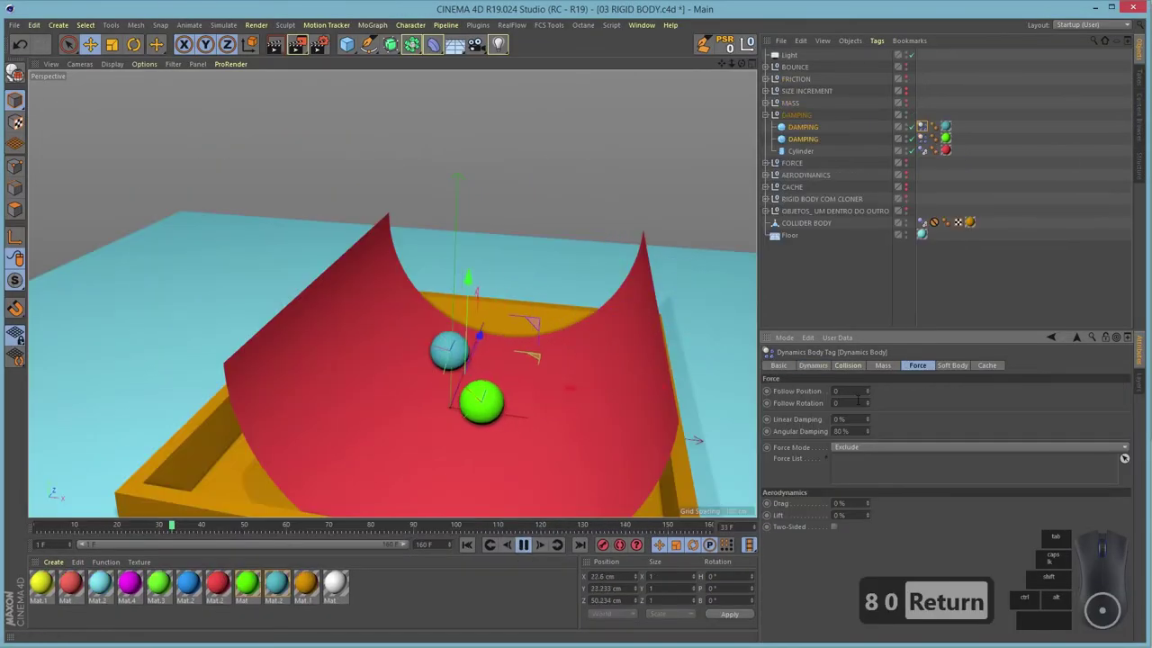
- Undo the last change and drag across the viewport to reposition the dynamics objects
key("ctrl+z")
left_click_drag(341, 400, 525, 546)
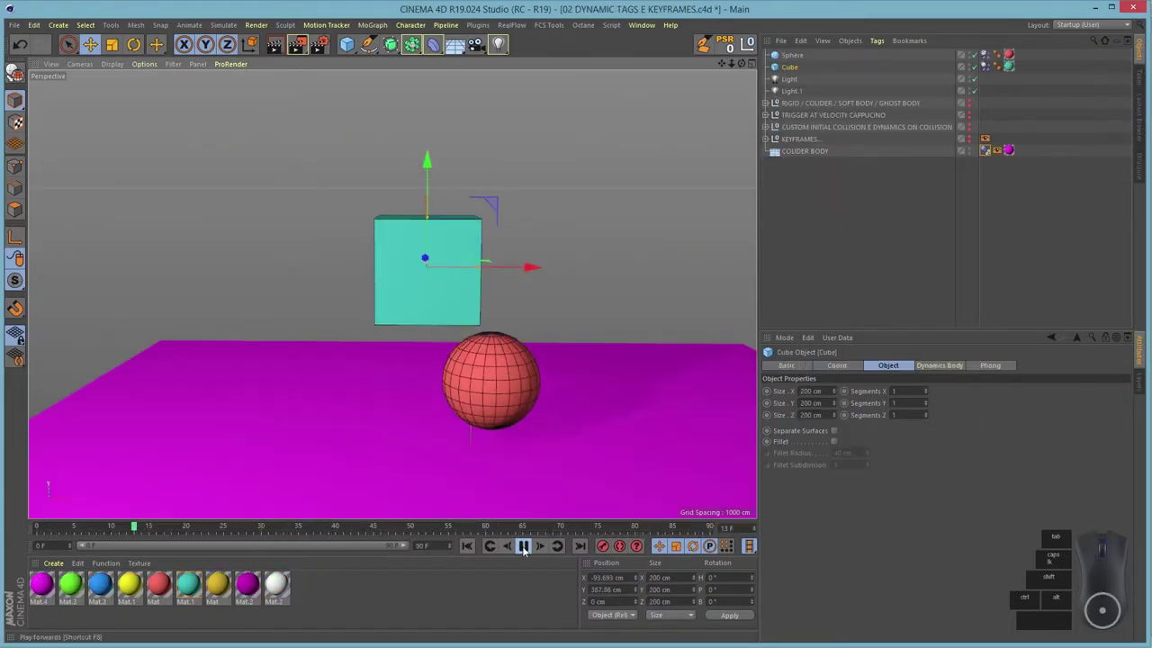